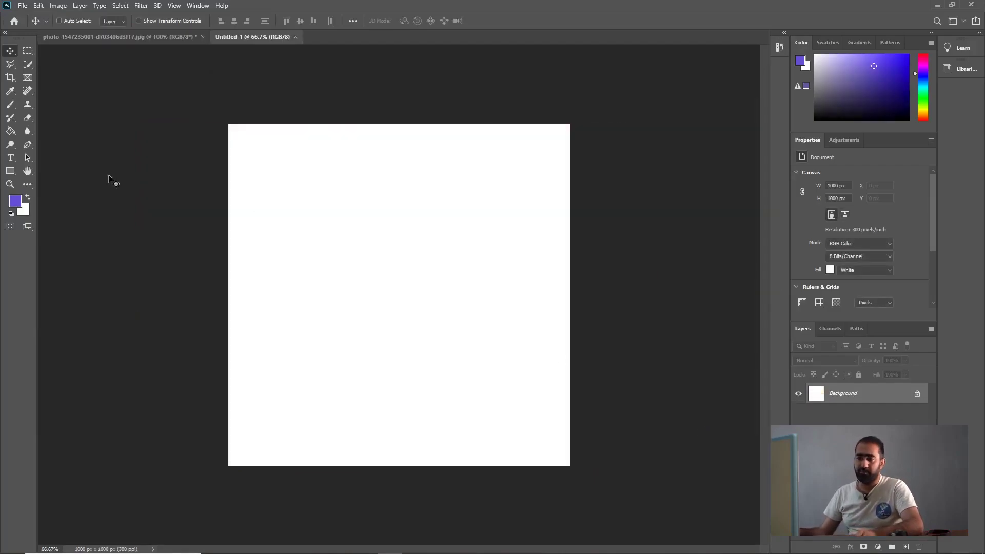
{"action": "right_click", "coordinate": [12, 163]}
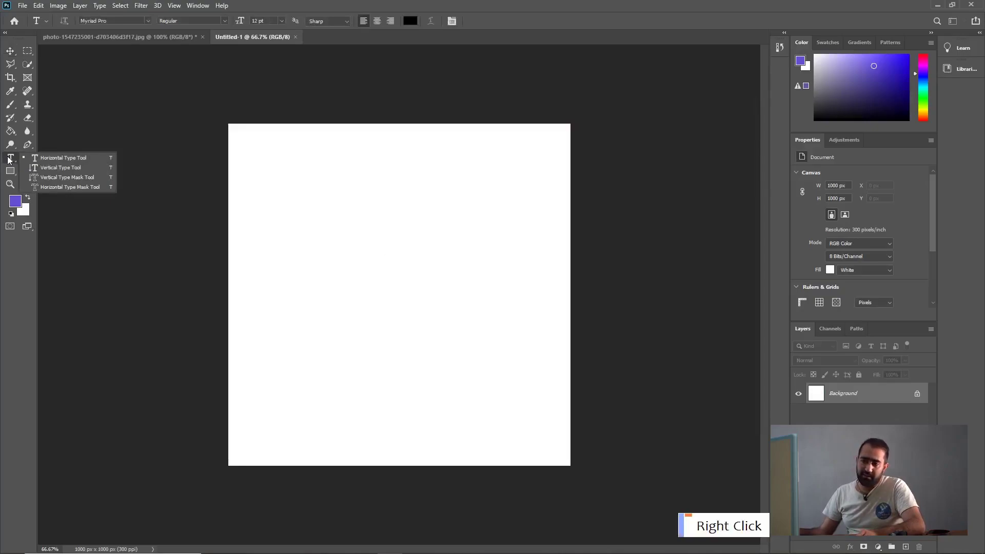